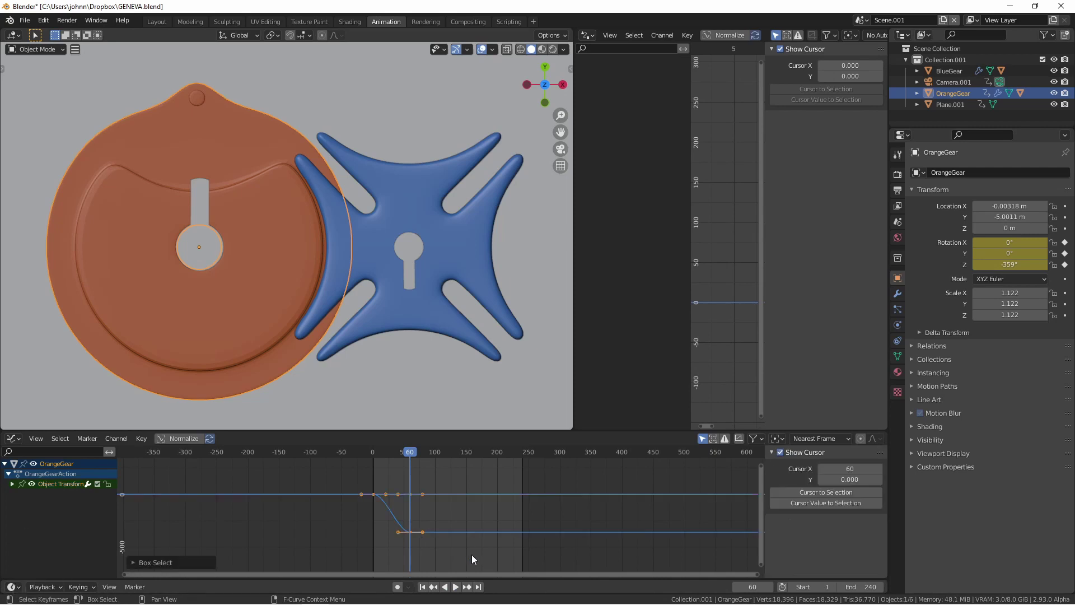
Step: Set the orange gear's rotation keyframes to Linear interpolation via the Key menu
{"action": "left_click", "coordinate": [452, 548]}
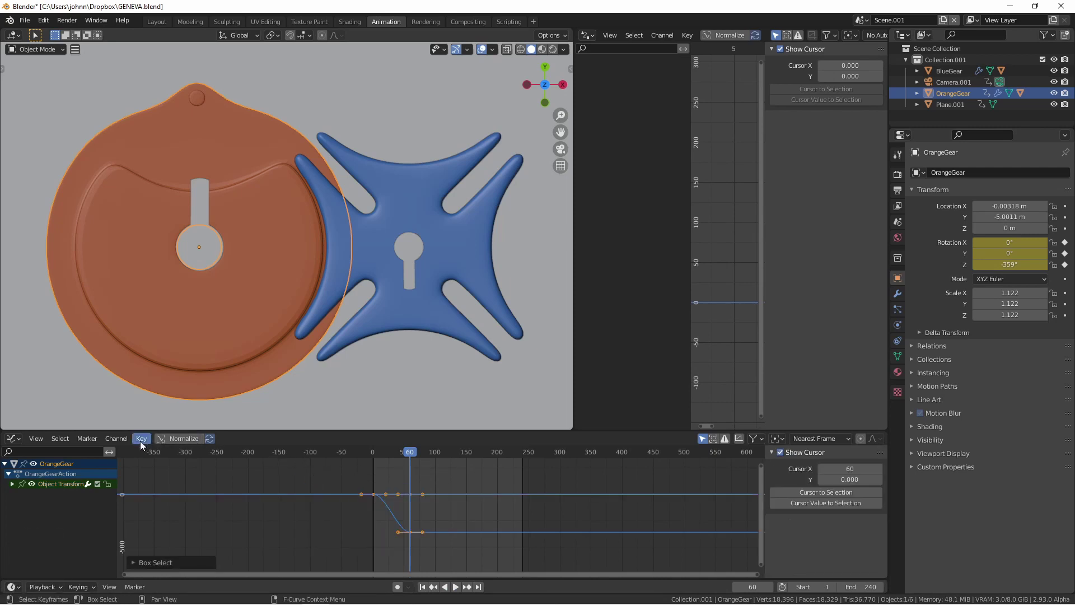
{"action": "left_click", "coordinate": [146, 448]}
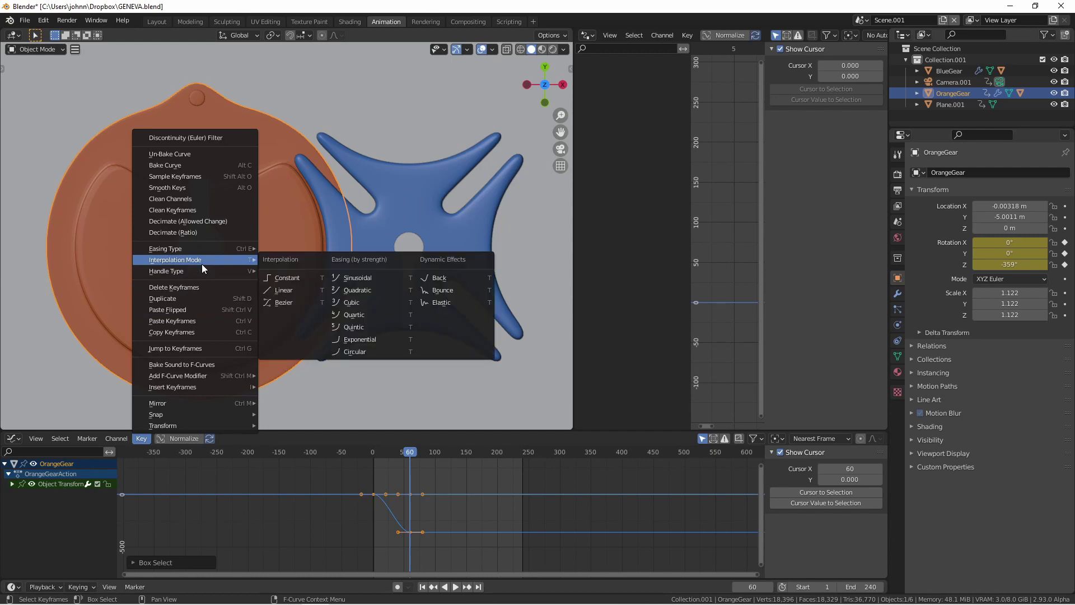
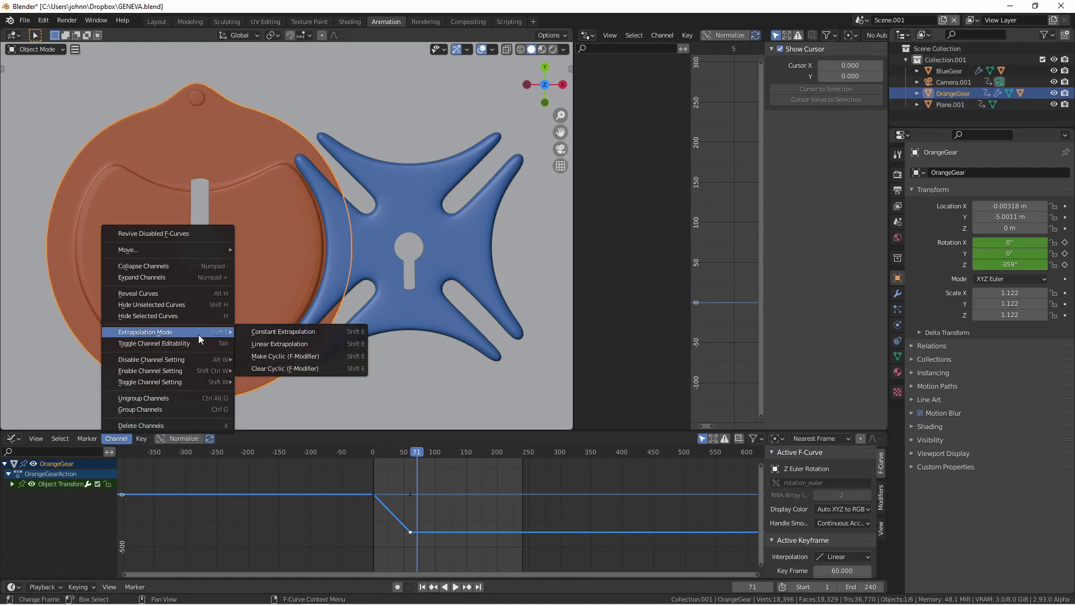
Step: Apply Linear Extrapolation to the orange gear's Z rotation curve so it continues past frame 60
{"action": "left_click", "coordinate": [280, 354]}
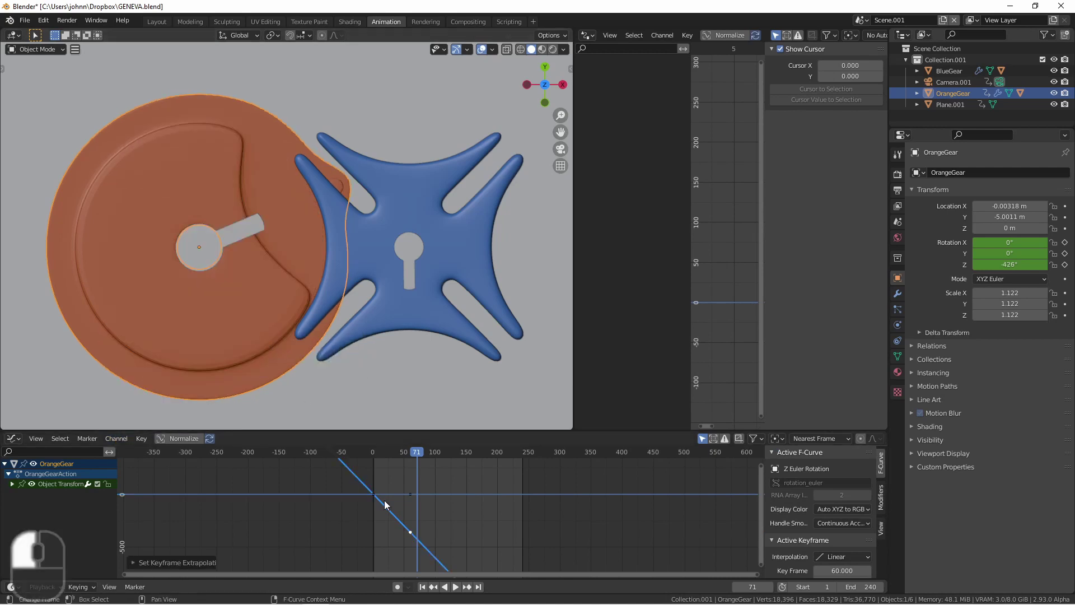
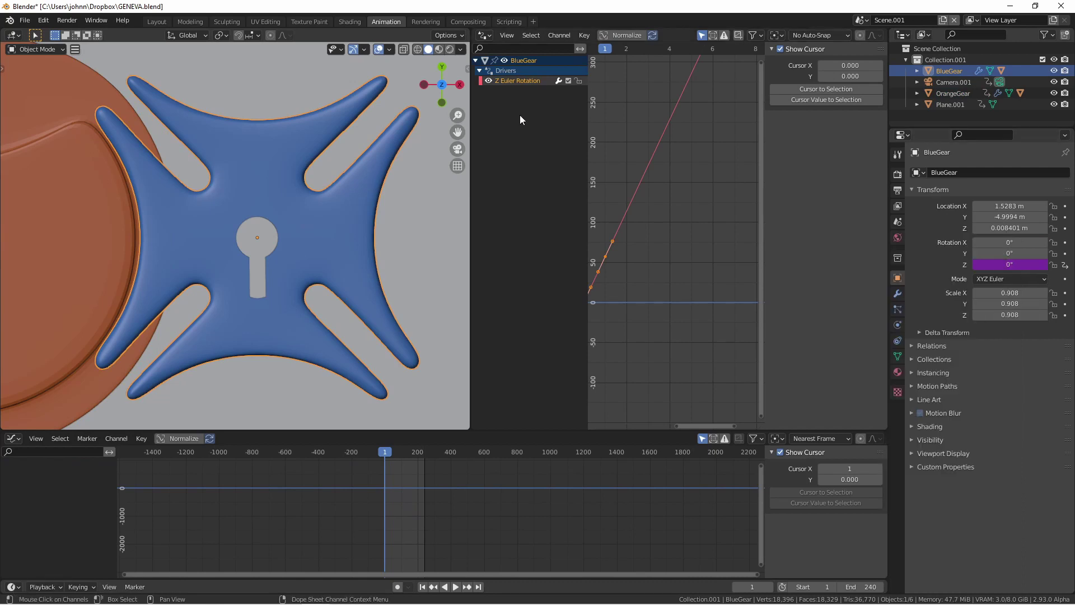
Step: Show the blue gear's Z Euler Rotation driver curve with the Modifiers sidebar tab
{"action": "left_click", "coordinate": [488, 43]}
{"action": "left_click", "coordinate": [612, 109]}
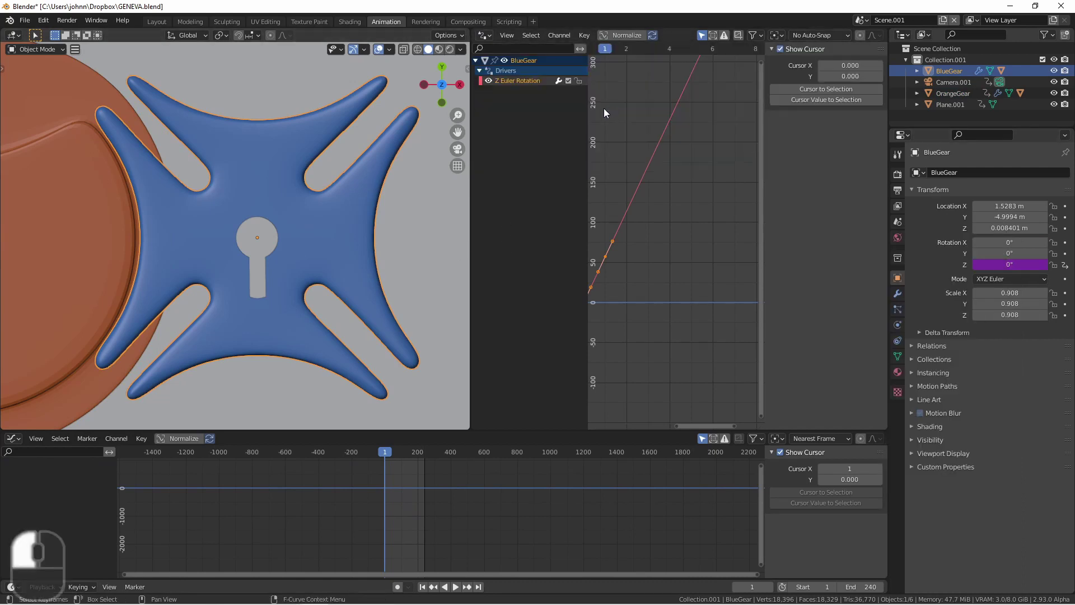